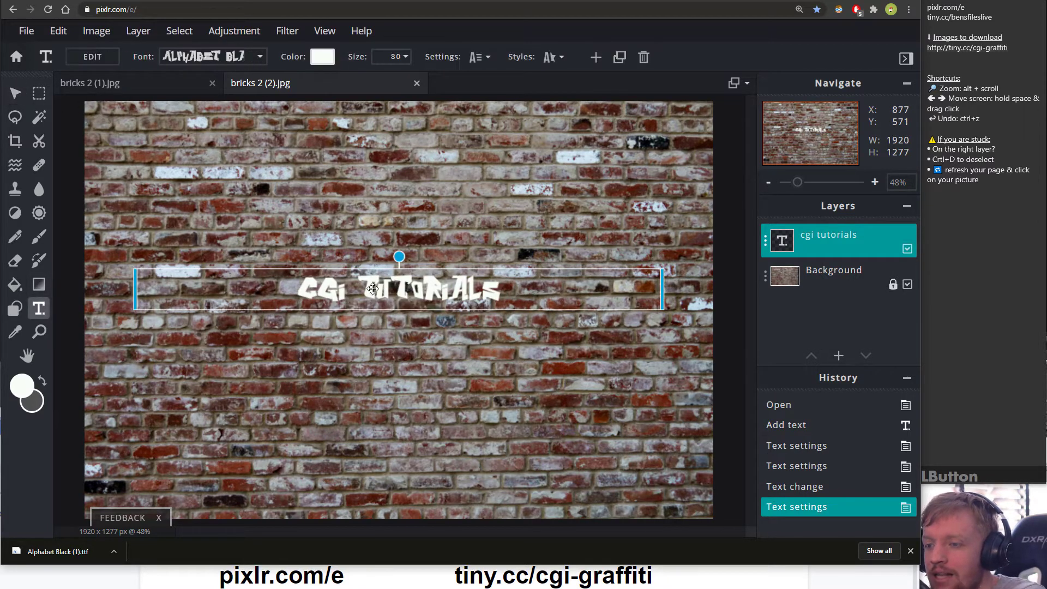
- Break the lettering so CGI sits above TUTORIALS on two lines
{"action": "left_click", "coordinate": [105, 58]}
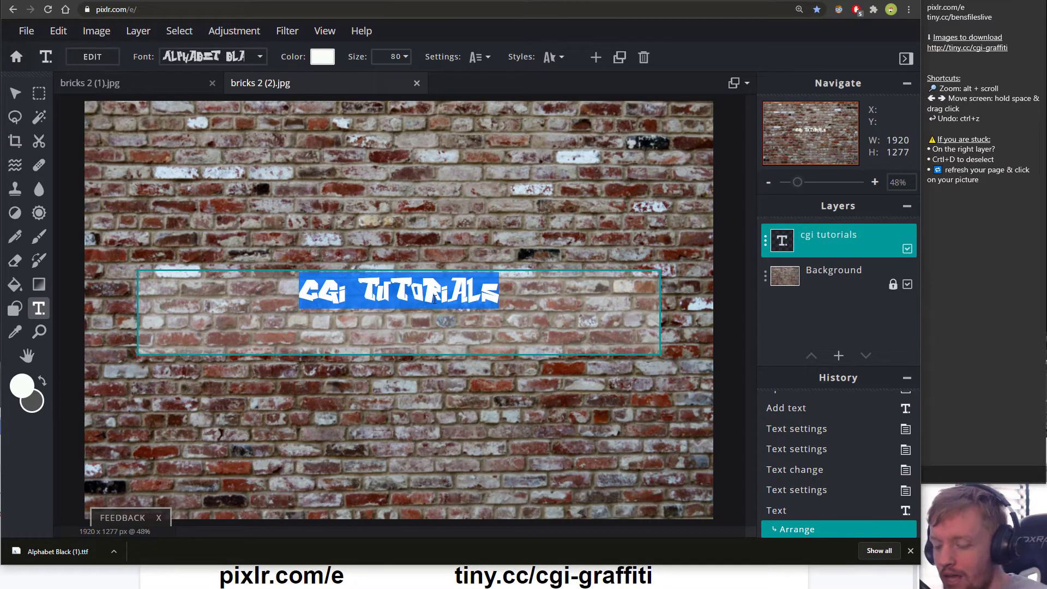
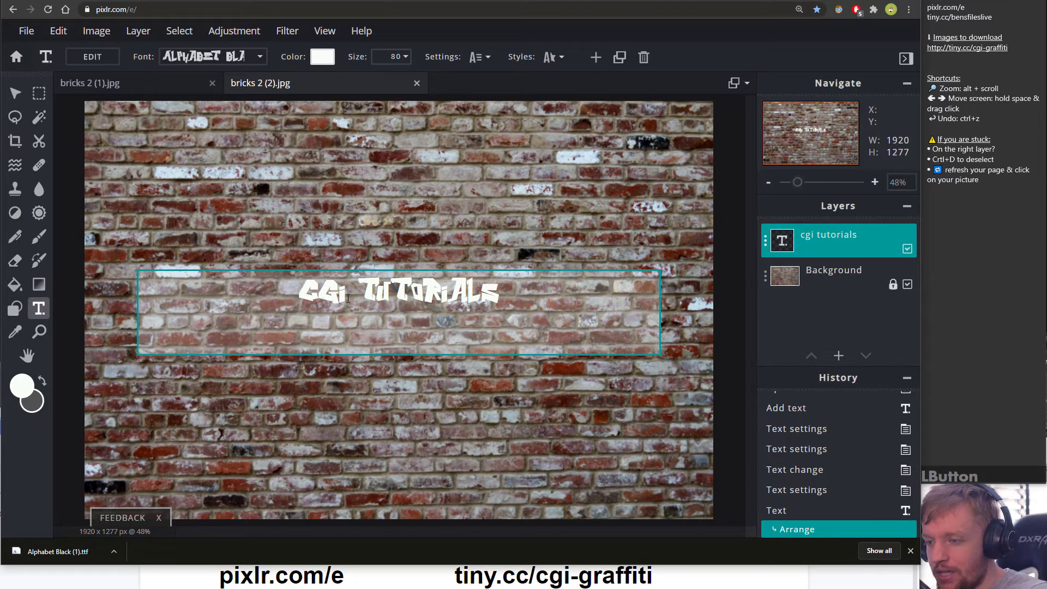
{"action": "key", "text": "Return"}
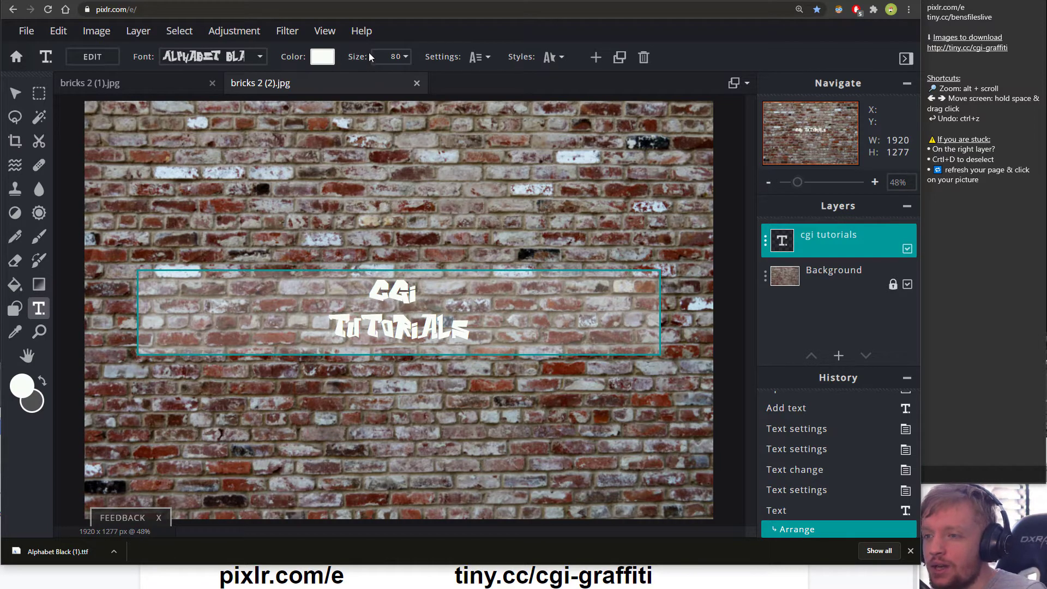
- Enlarge the two-line CGI TUTORIALS lettering to text size 300
{"action": "left_click", "coordinate": [401, 61]}
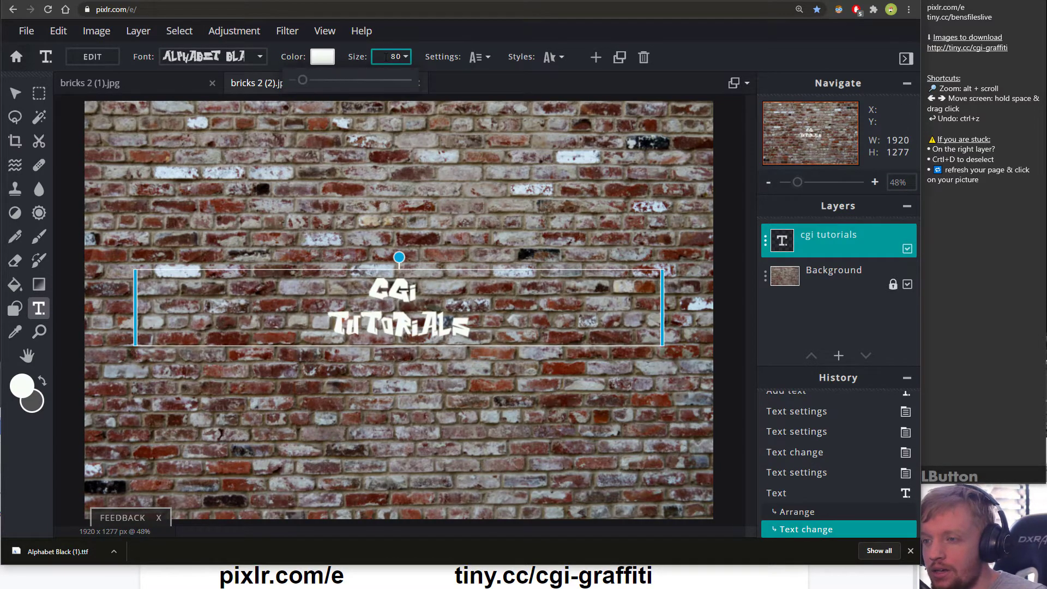
{"action": "left_click", "coordinate": [308, 86]}
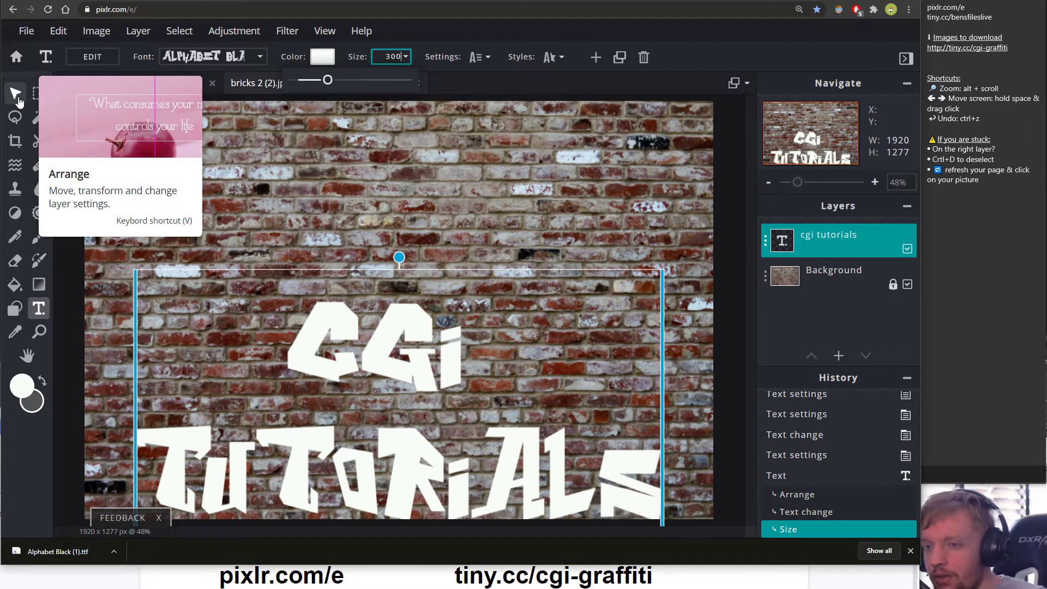
- Move the text layer up so the lettering sits centred on the brick wall
{"action": "left_click", "coordinate": [21, 99]}
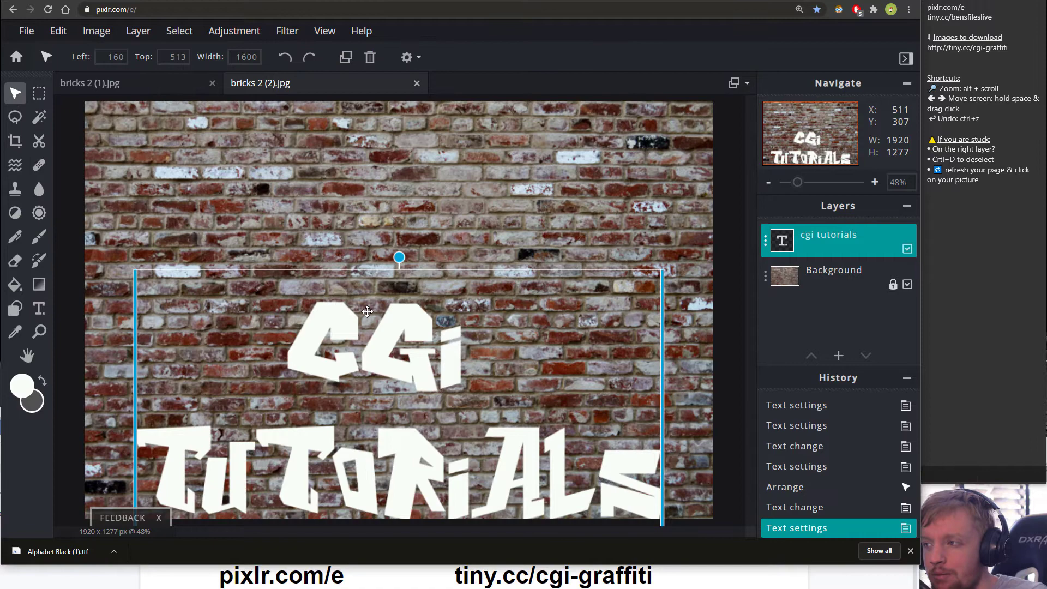
{"action": "left_click", "coordinate": [332, 343]}
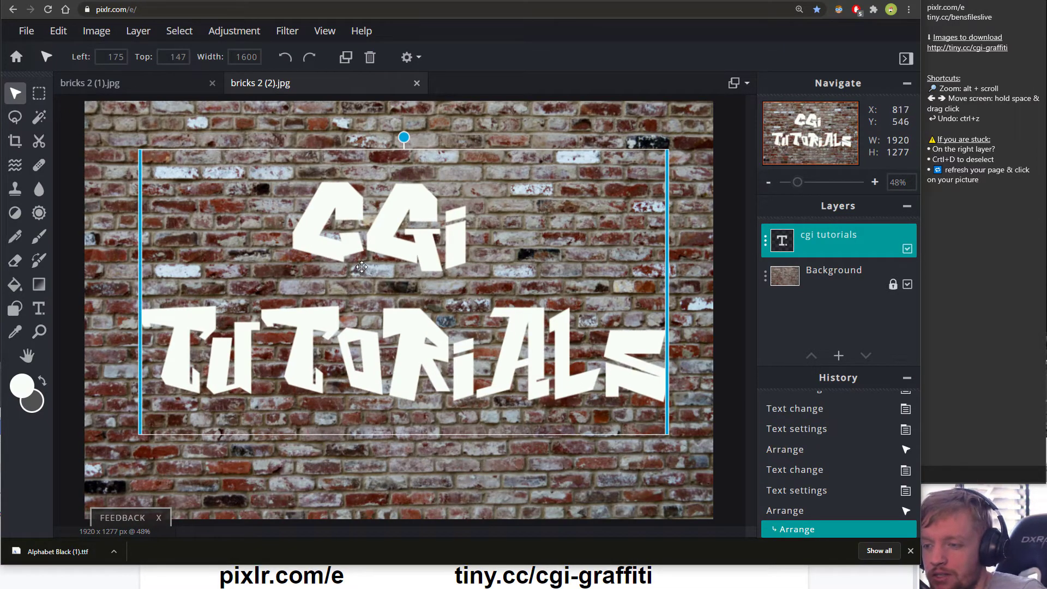
{"action": "left_click", "coordinate": [48, 310]}
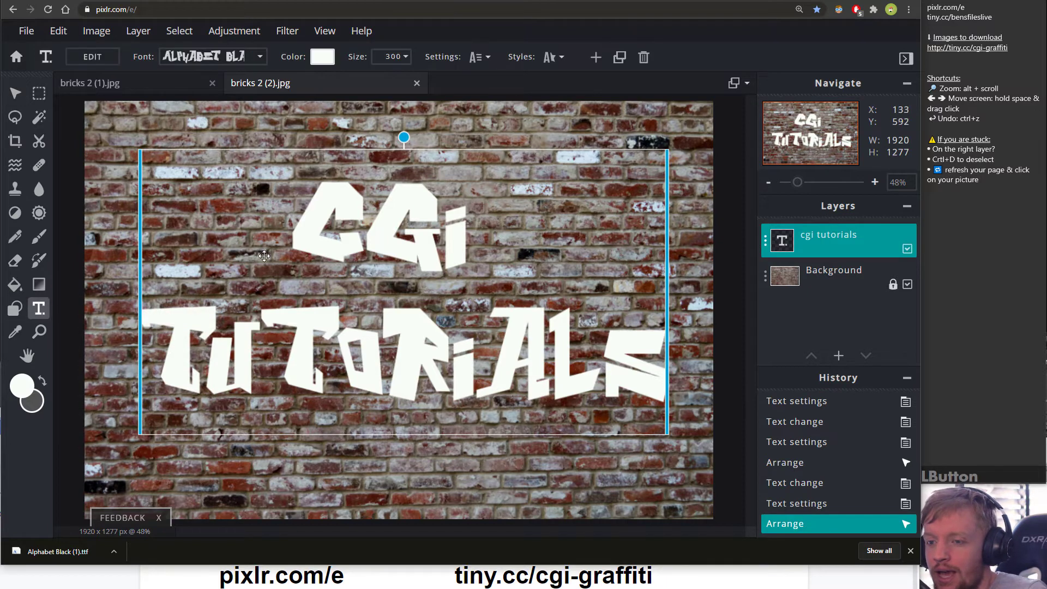
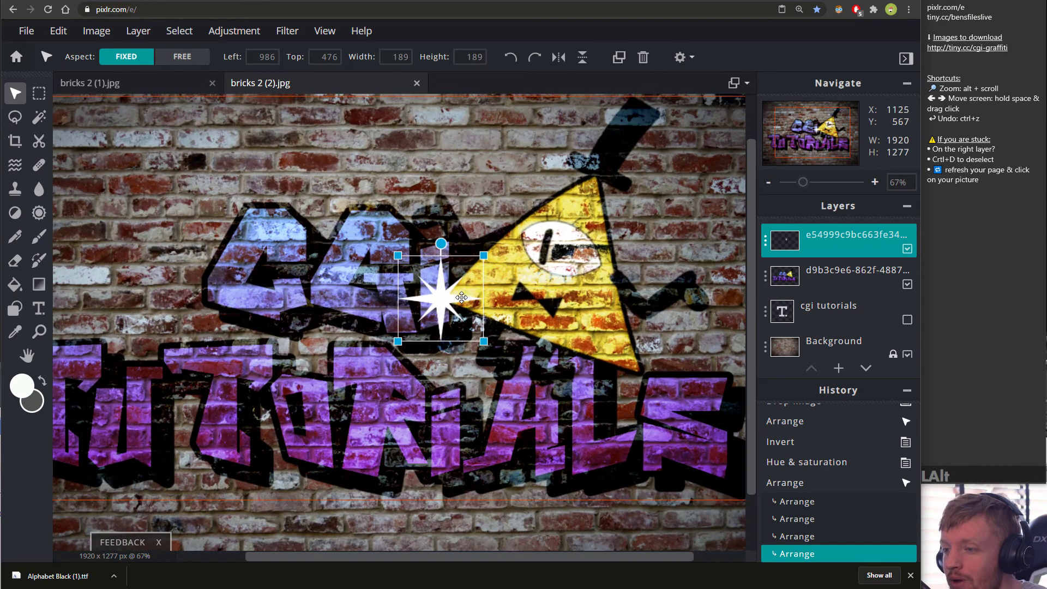
- Set the graffiti layer's blend to None and merge the white star layer down into it
{"action": "left_click", "coordinate": [855, 286]}
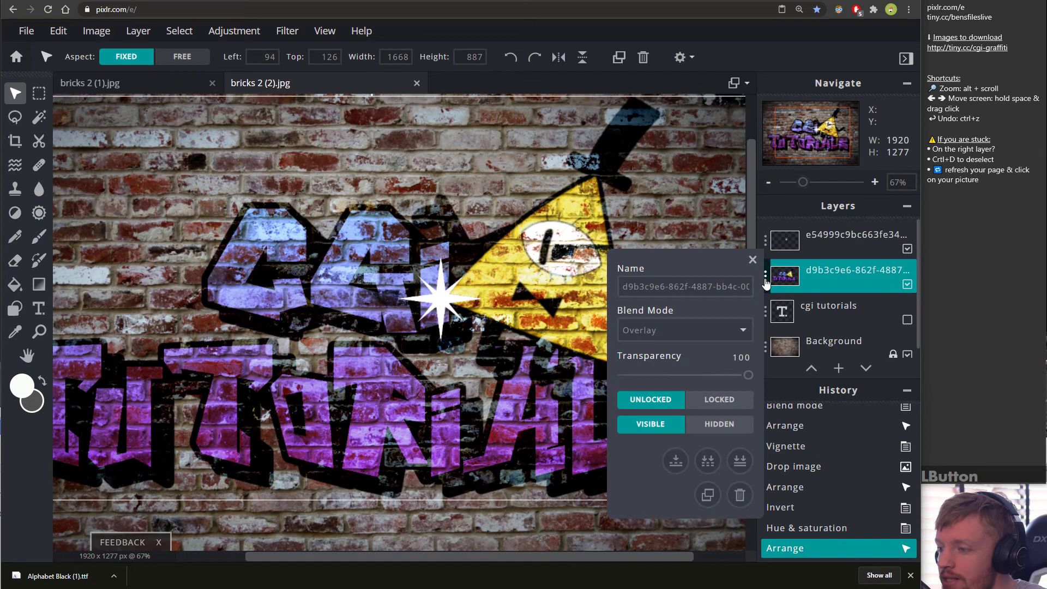
{"action": "left_click", "coordinate": [657, 334]}
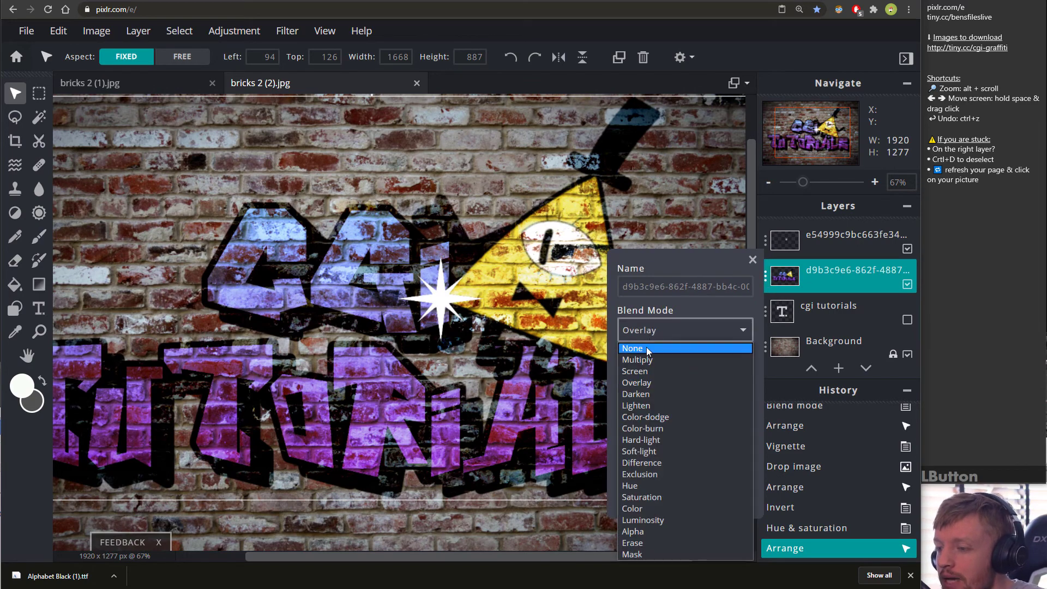
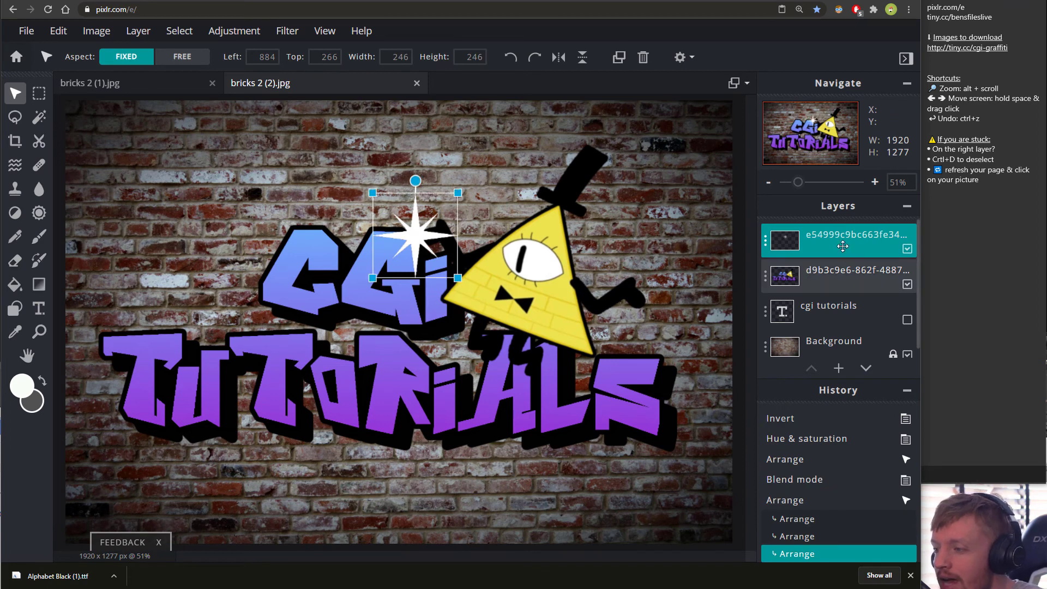
{"action": "left_click", "coordinate": [763, 246]}
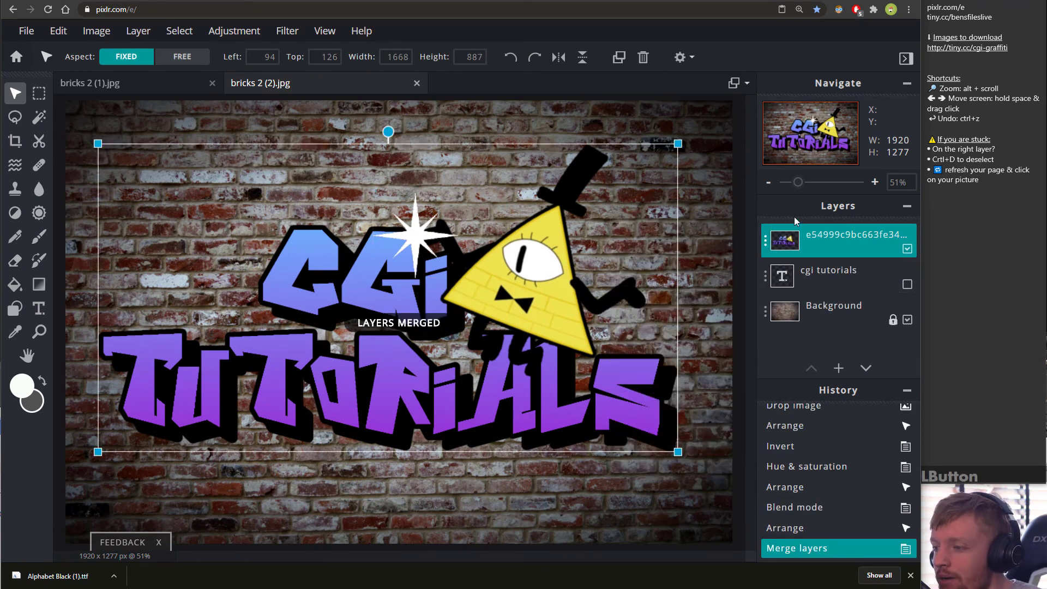
- Blend the merged graffiti layer into the bricks with Overlay mode
{"action": "left_click", "coordinate": [691, 299]}
{"action": "left_click", "coordinate": [666, 353]}
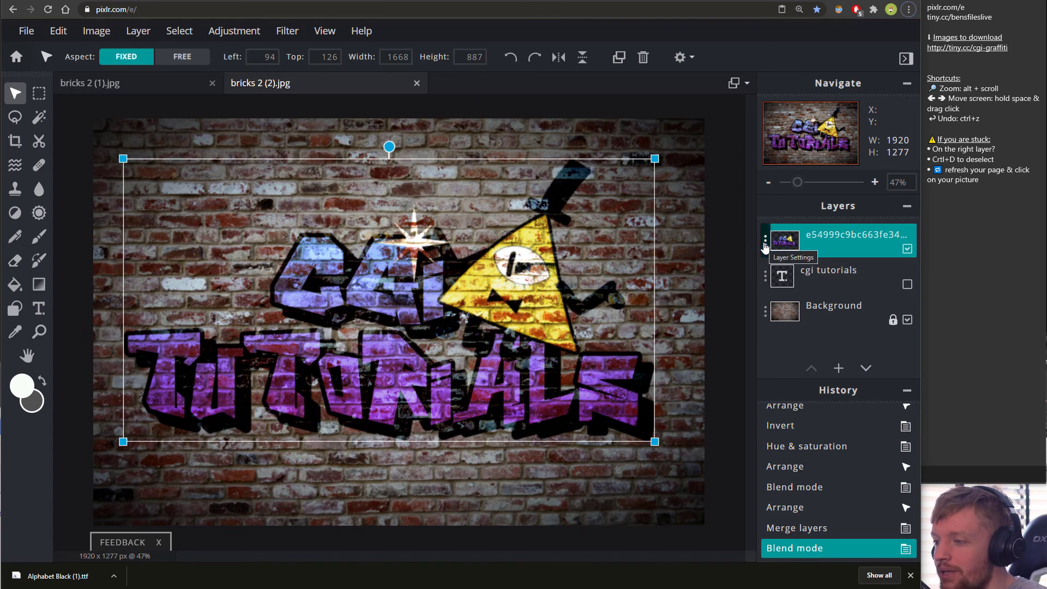
{"action": "left_click", "coordinate": [768, 249]}
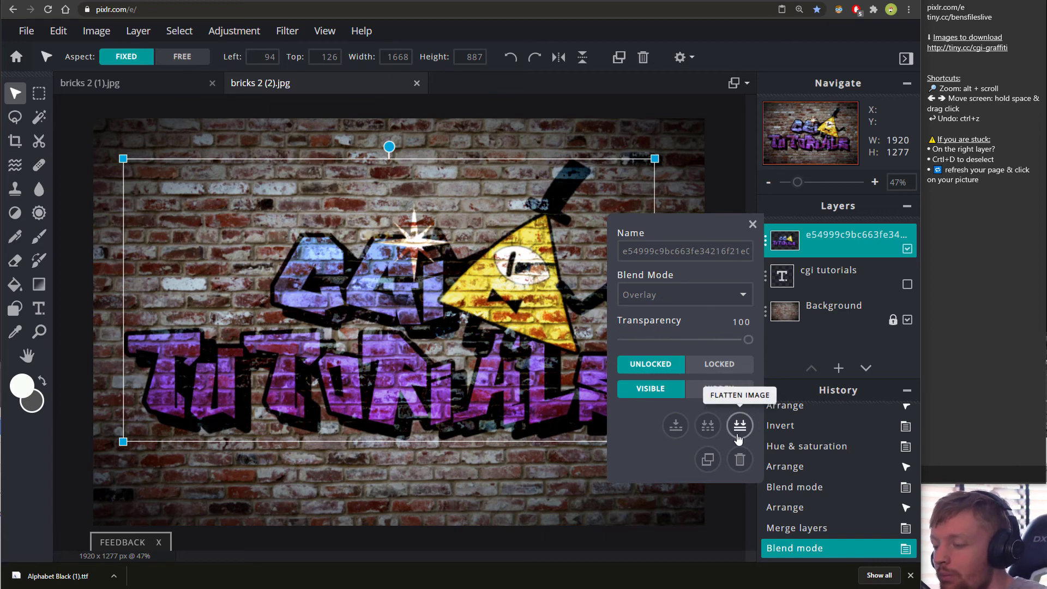
- Flatten the image to one layer and apply a Fringe filter at amount about 3
{"action": "left_click", "coordinate": [744, 427]}
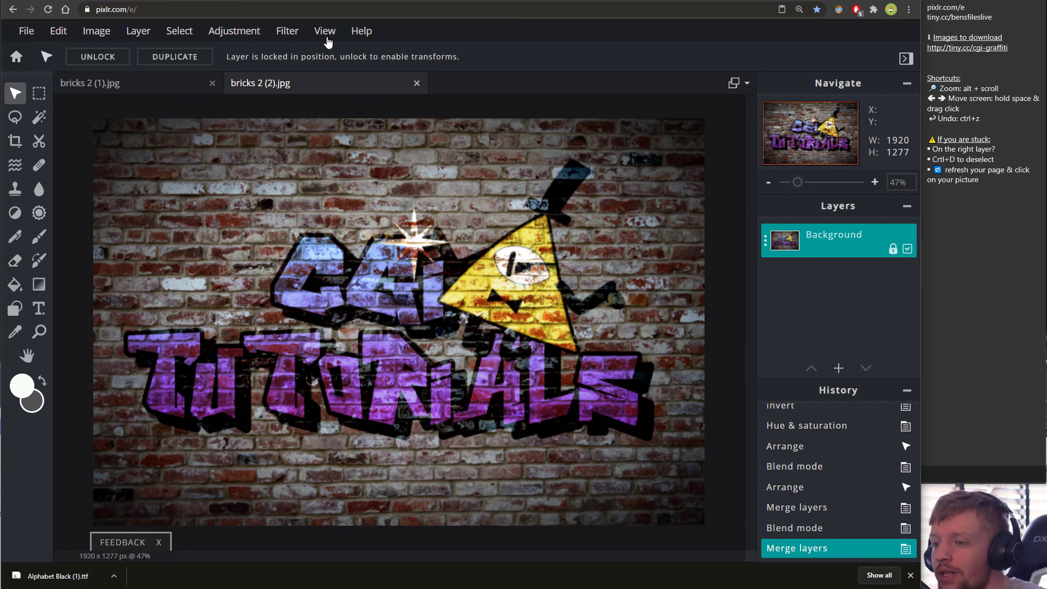
{"action": "left_click", "coordinate": [297, 37]}
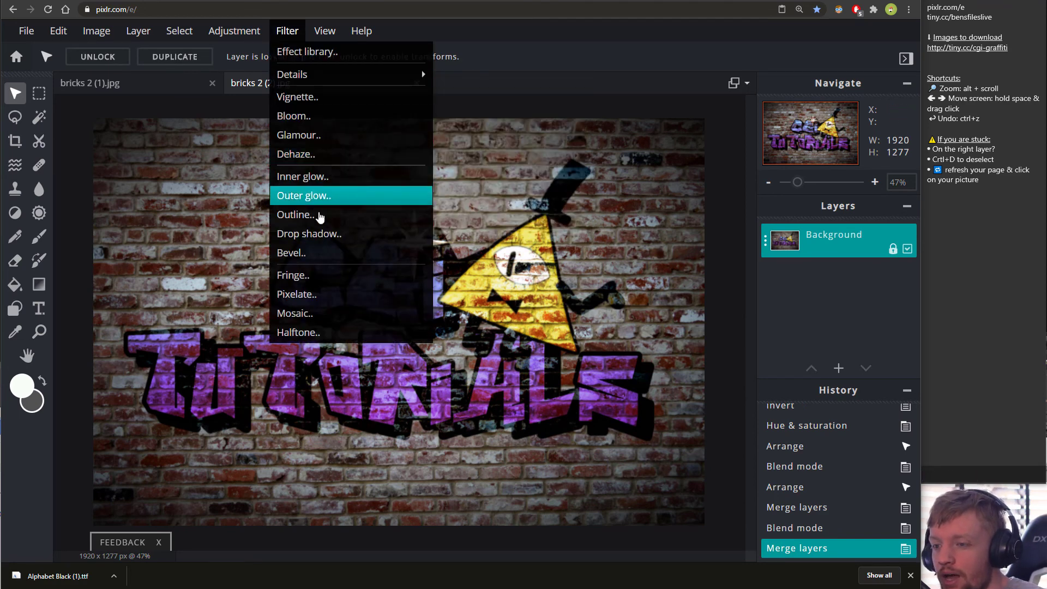
{"action": "left_click", "coordinate": [321, 280]}
{"action": "left_click", "coordinate": [316, 257]}
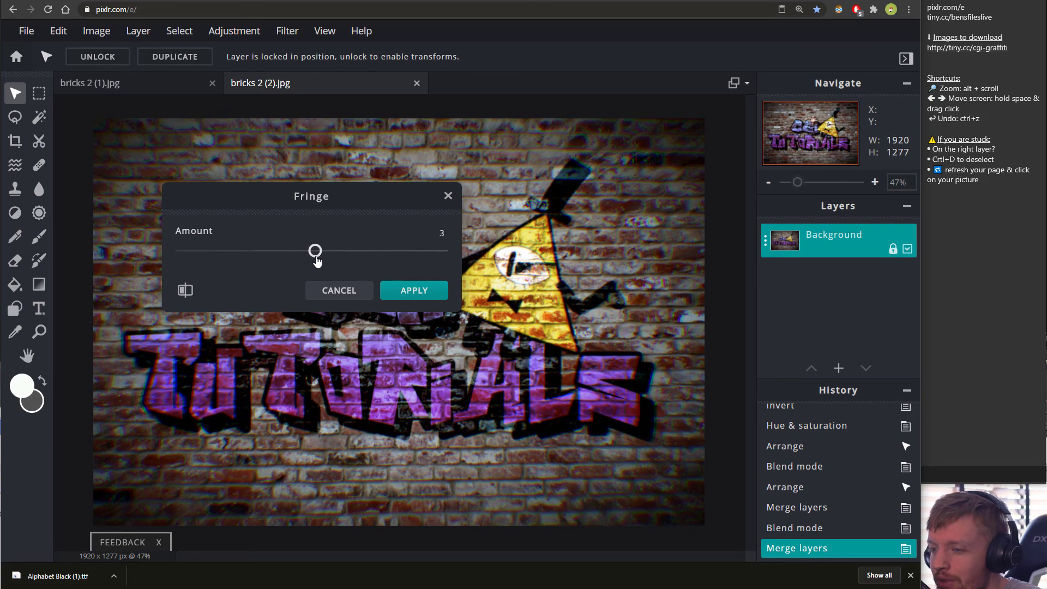
{"action": "left_click", "coordinate": [404, 296]}
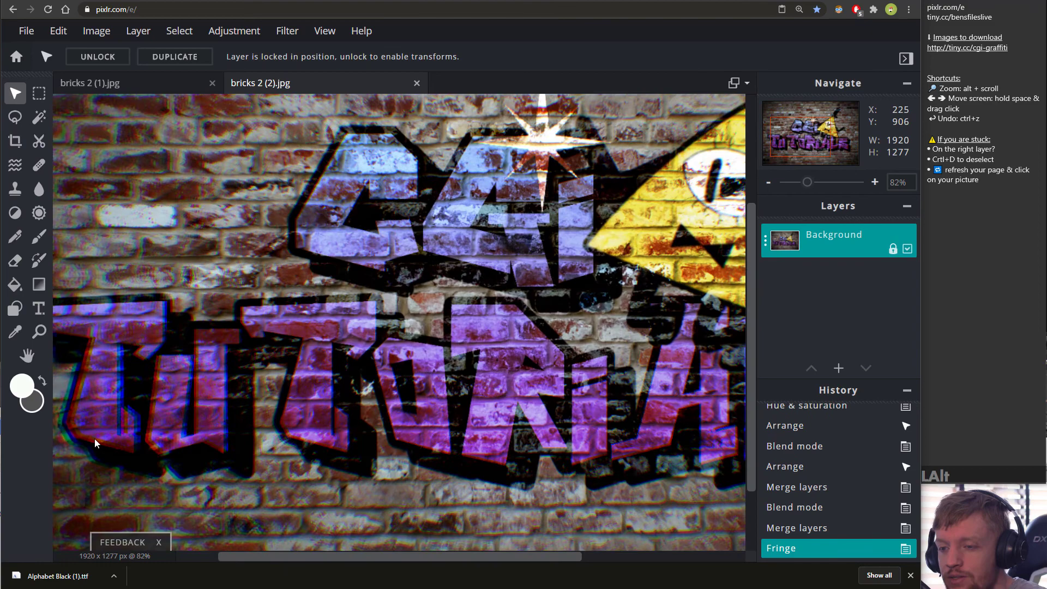
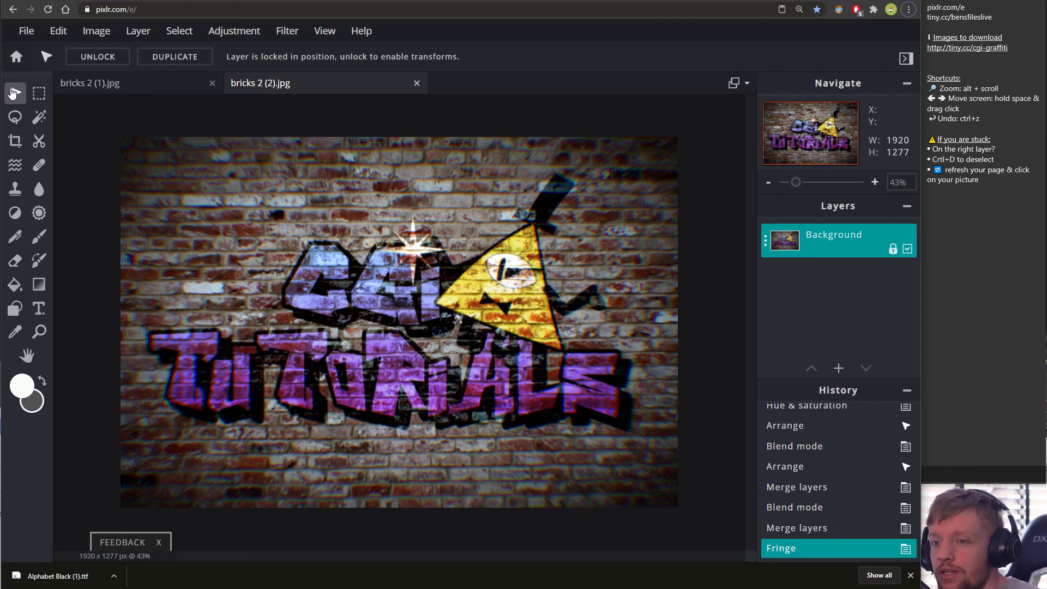
- With Arrange active, unlock the Background layer's position for transforming
{"action": "left_click", "coordinate": [836, 251]}
{"action": "left_click", "coordinate": [12, 99]}
{"action": "left_click", "coordinate": [769, 244]}
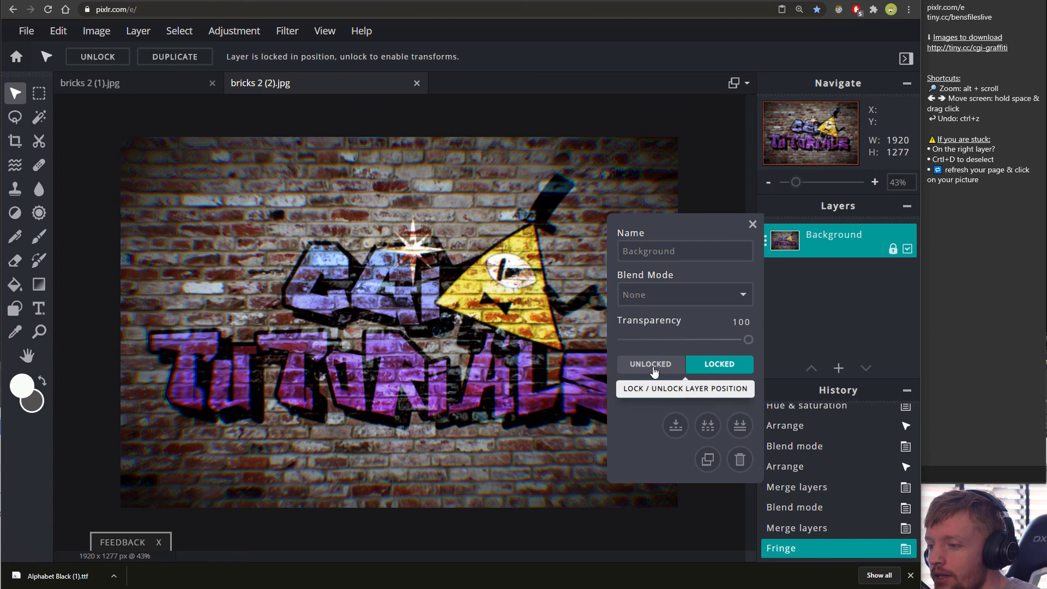
{"action": "left_click", "coordinate": [657, 372]}
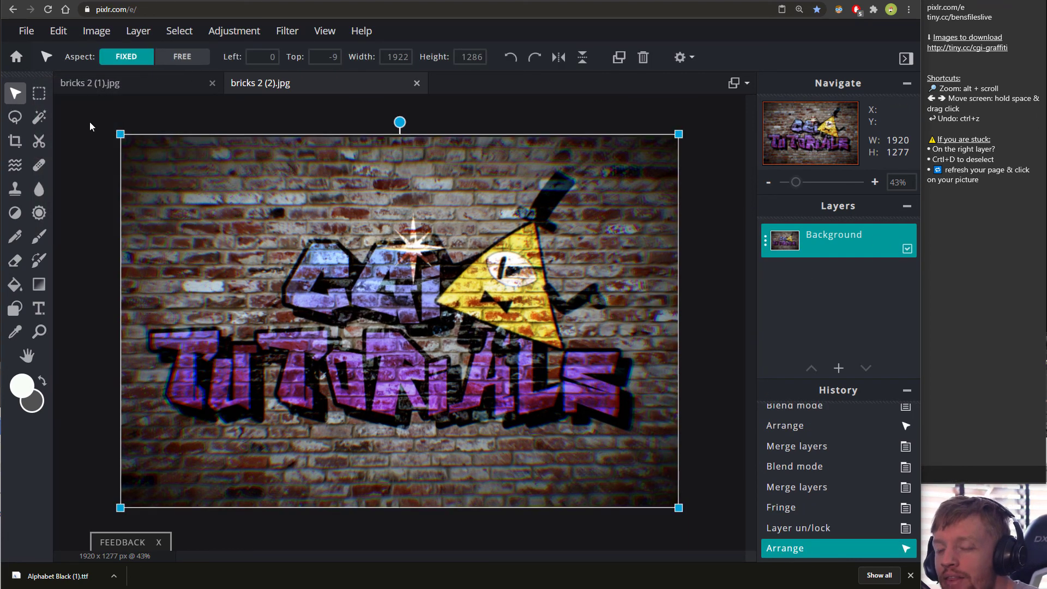
- Free-distort the image corners into perspective with the left side stretched taller and nearer
{"action": "left_click", "coordinate": [67, 35]}
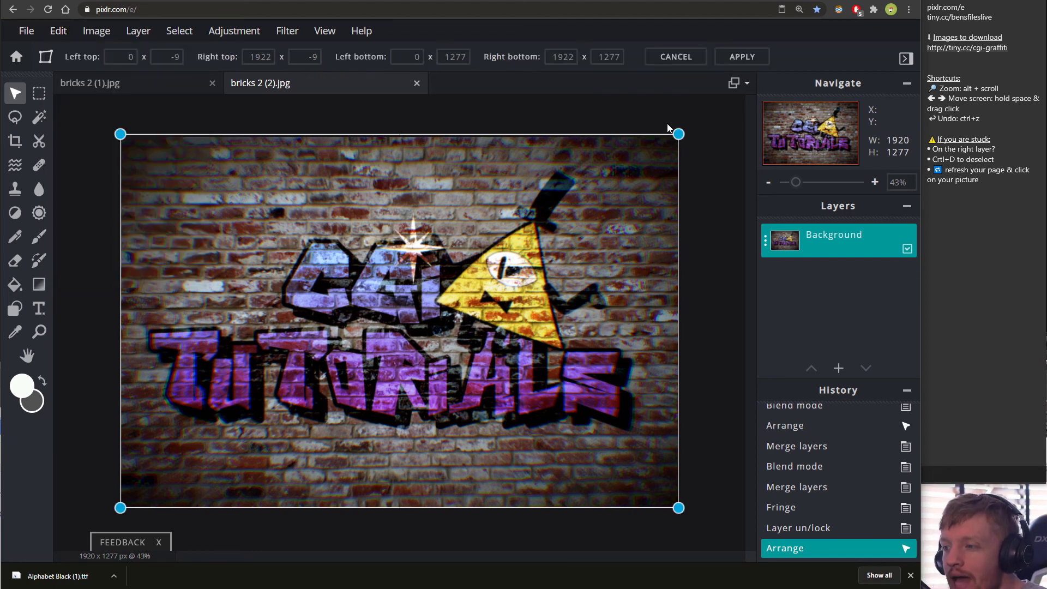
{"action": "left_click", "coordinate": [682, 142]}
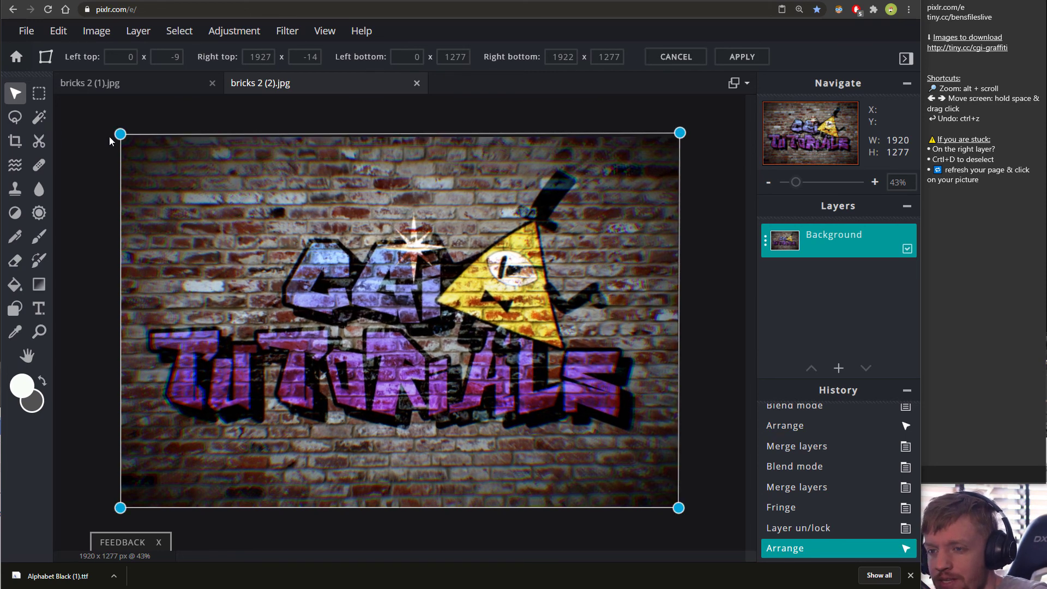
{"action": "left_click", "coordinate": [126, 142]}
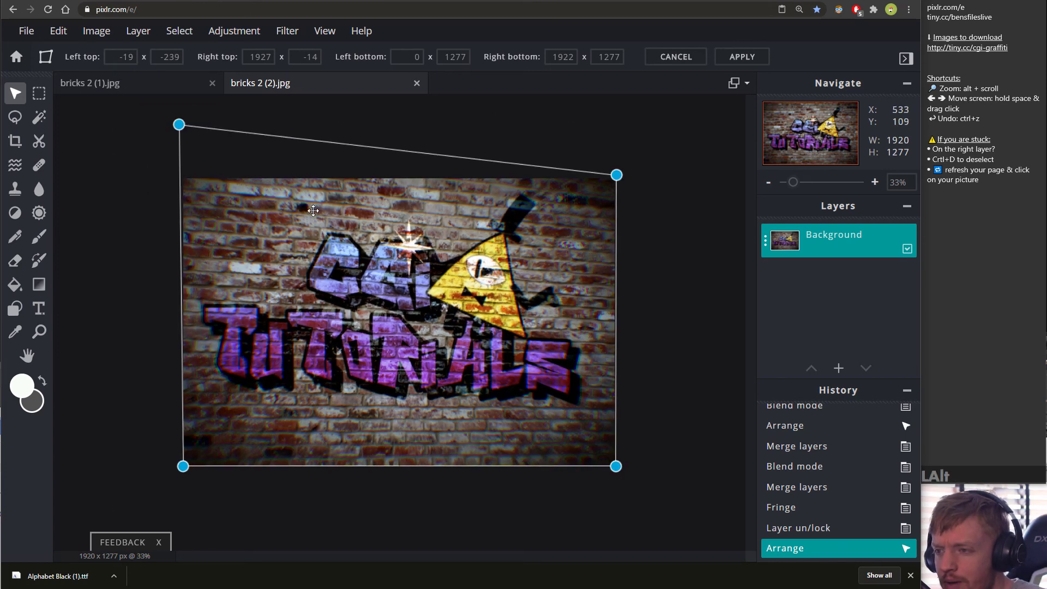
{"action": "left_click", "coordinate": [193, 490]}
{"action": "left_click", "coordinate": [192, 136]}
{"action": "left_click", "coordinate": [611, 482]}
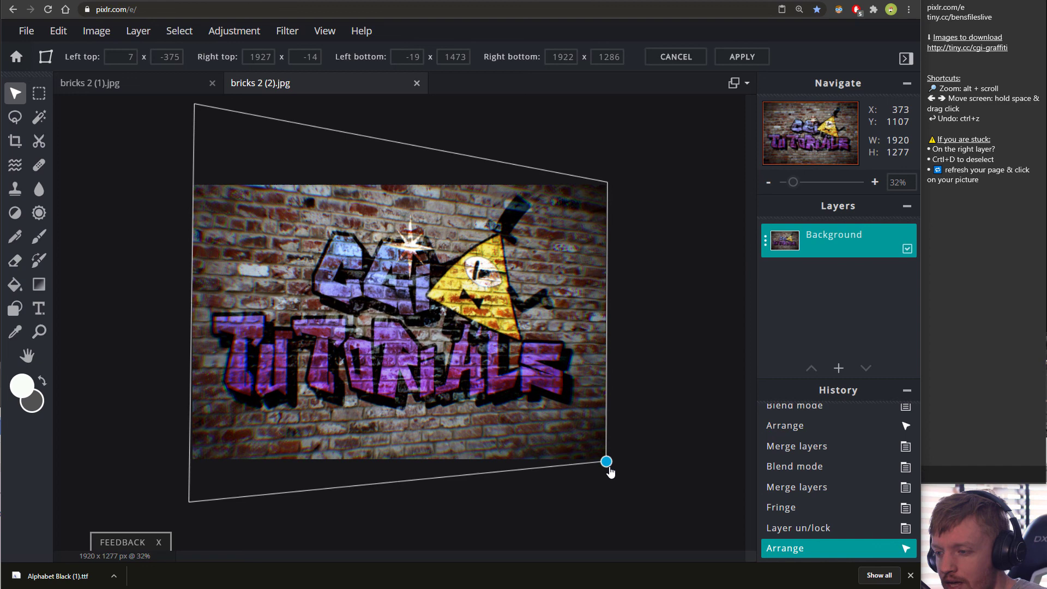
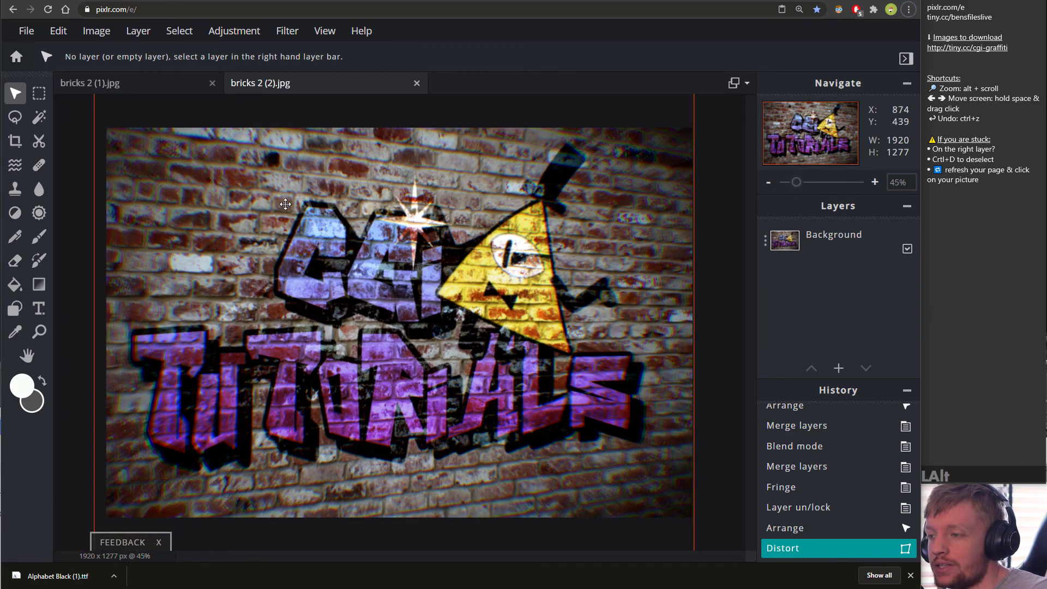
- Save the finished graffiti image as a JPG at 90% quality and download it
{"action": "left_click", "coordinate": [35, 41]}
{"action": "left_click", "coordinate": [70, 156]}
{"action": "left_click", "coordinate": [330, 229]}
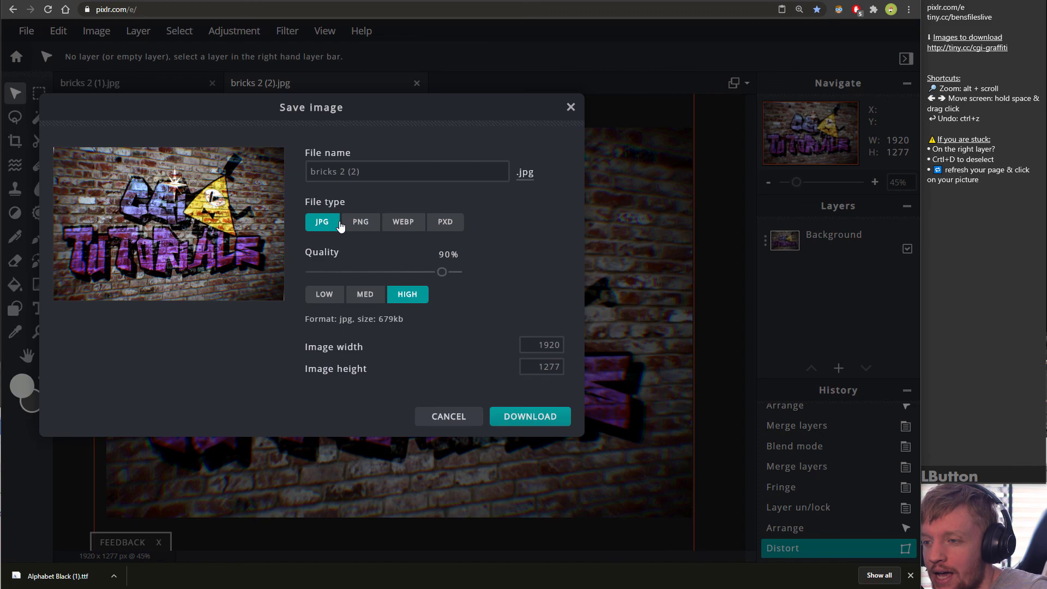
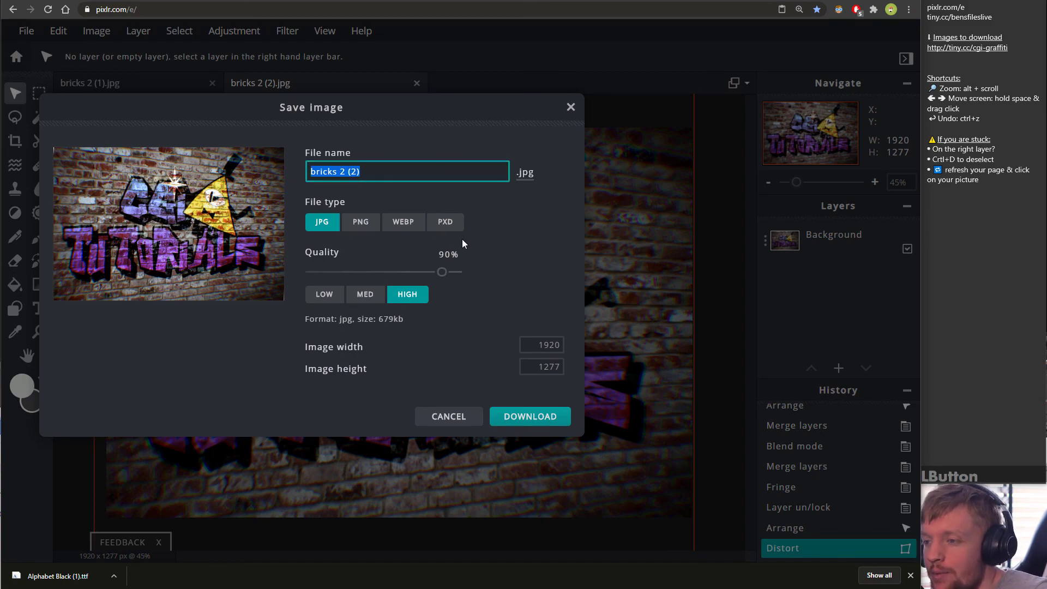
{"action": "left_click", "coordinate": [578, 117]}
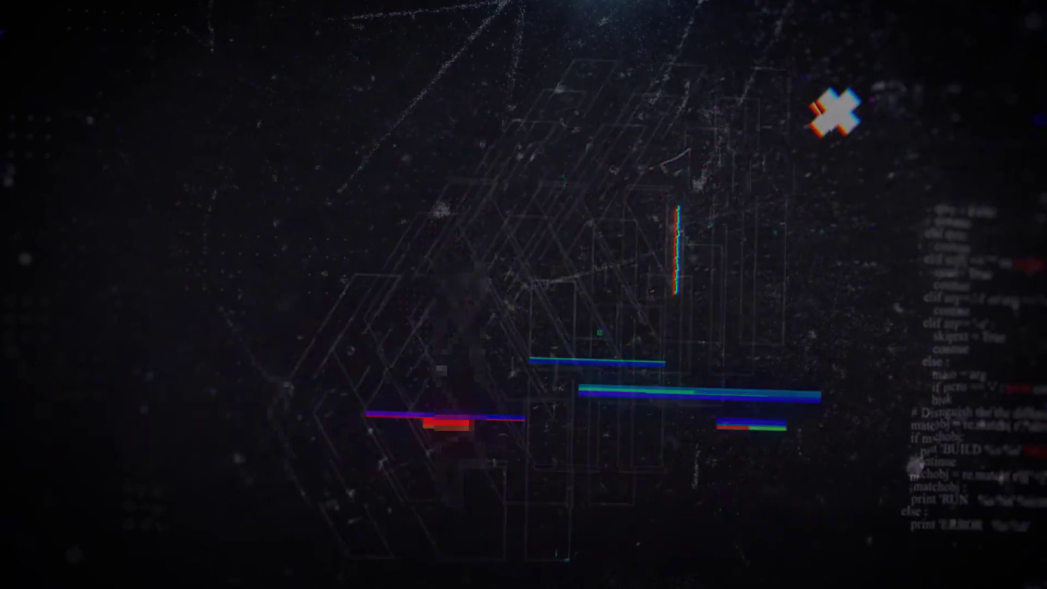